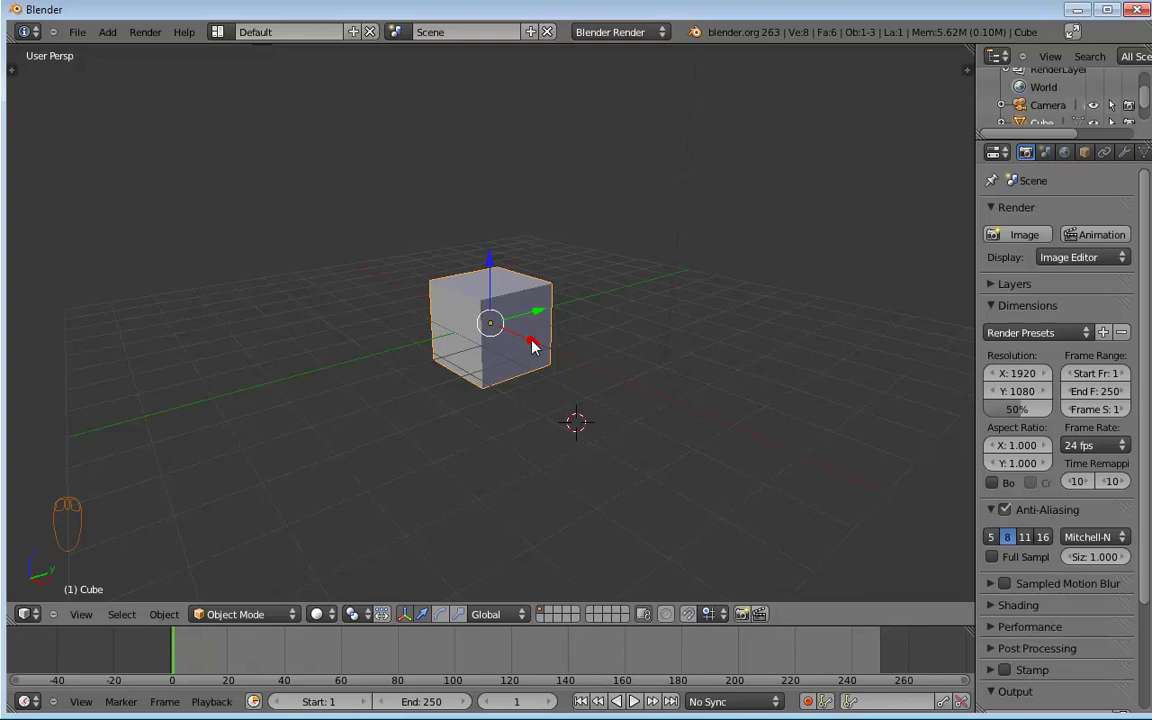
Step: Add a flat plane under the cube and spread it out into a wide ground surface
drag(539, 351, 543, 353)
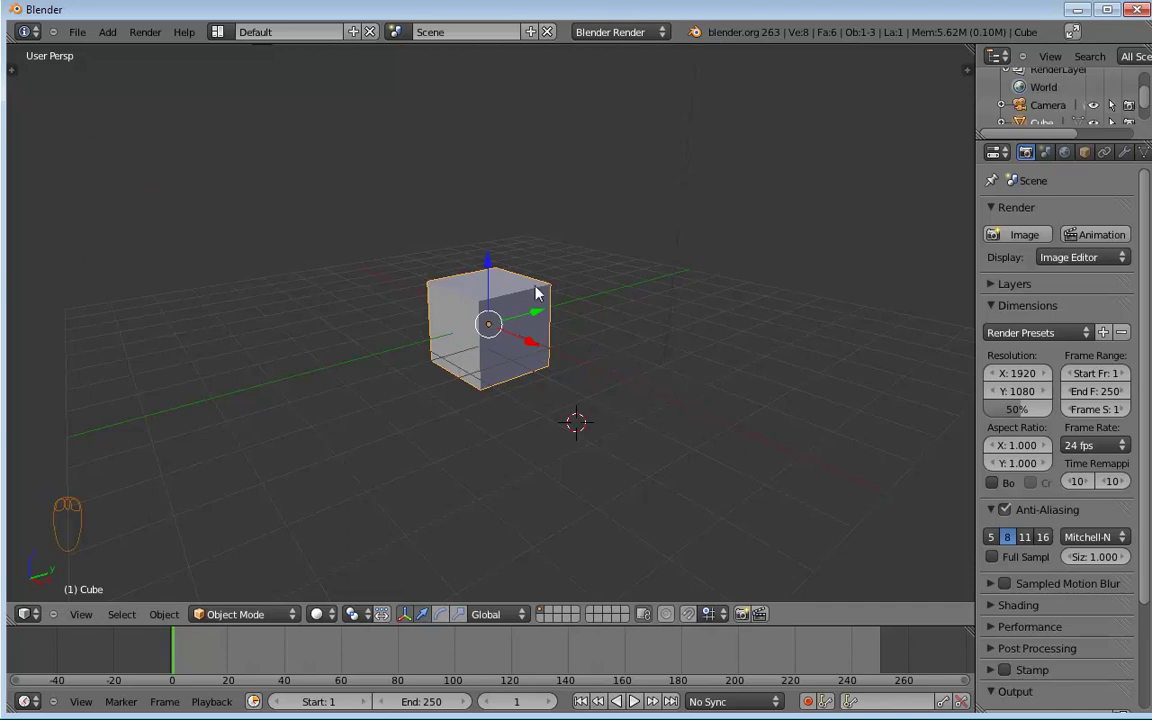
drag(526, 347, 519, 344)
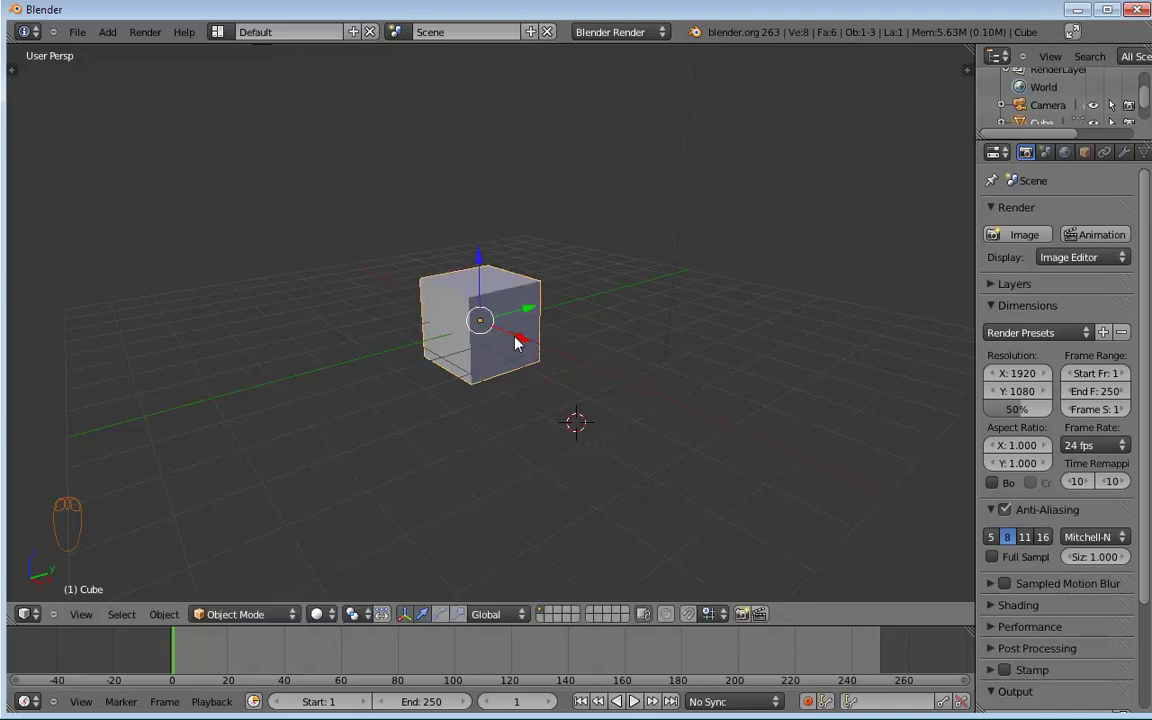
drag(759, 362, 544, 348)
key(shift+a)
key(s)
drag(928, 234, 552, 369)
Step: Scale the cube thin in X and Y and tall in Z so it stands as an upright post
key(s)
drag(552, 369, 511, 343)
drag(471, 318, 586, 340)
drag(645, 320, 519, 360)
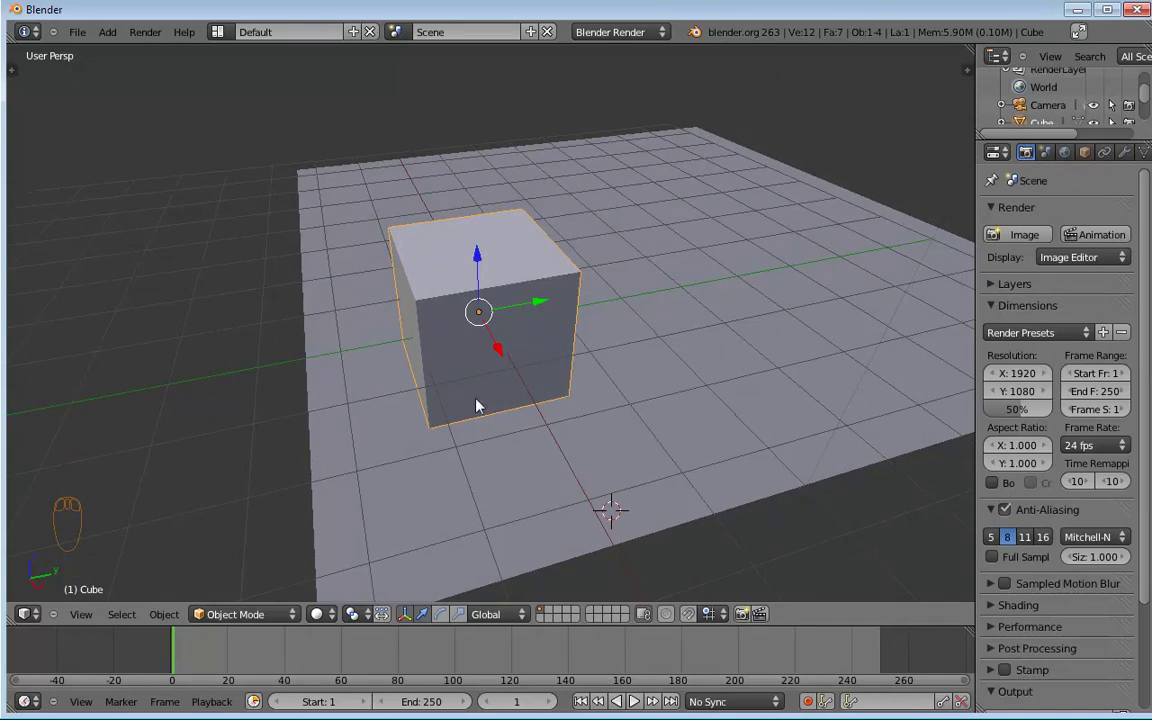
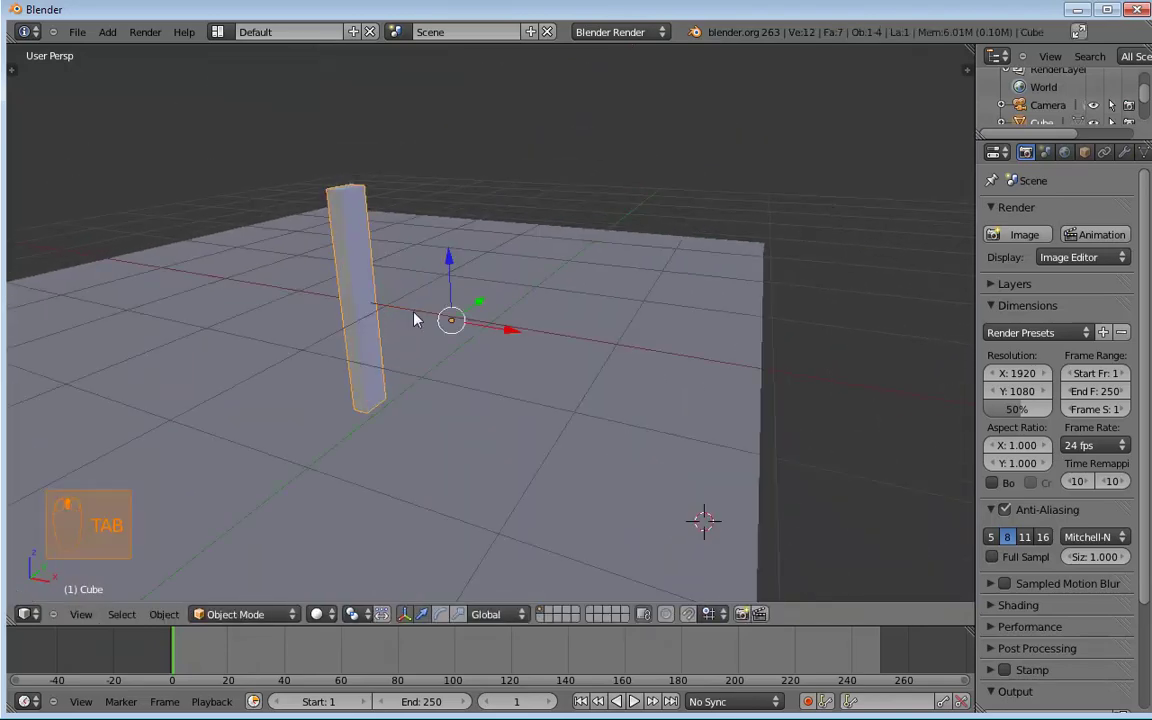
drag(457, 264, 460, 400)
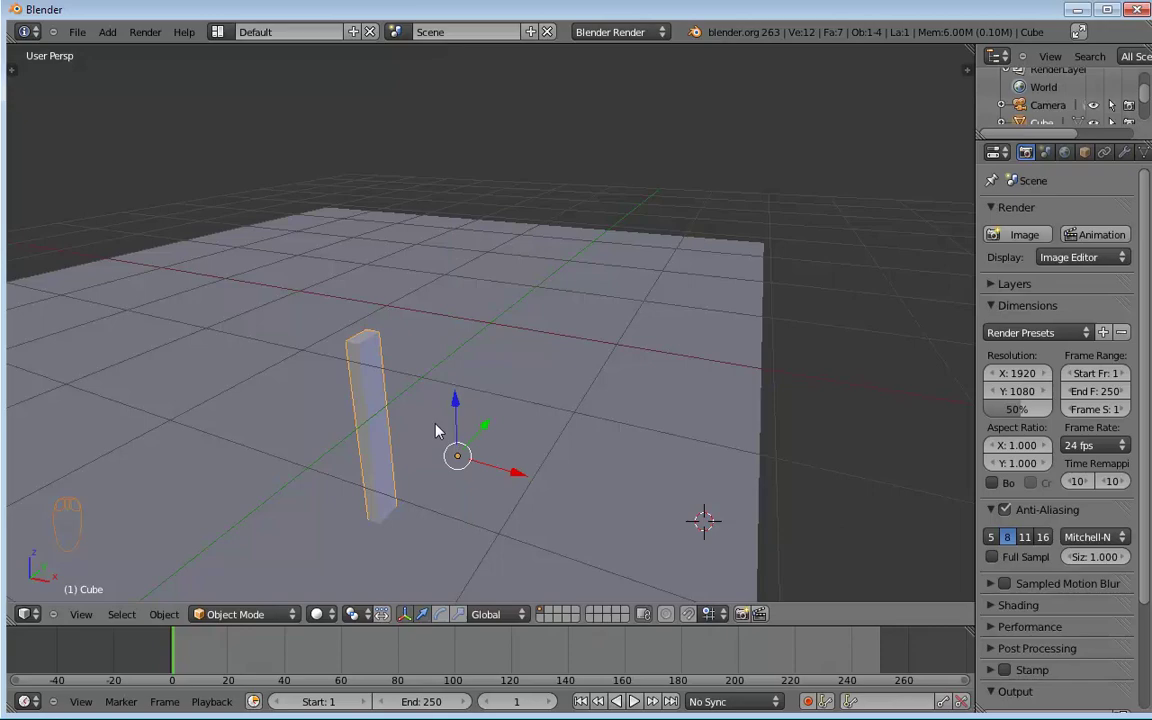
Step: Shape the post's top into a pointed picket tip and check it with a test render
drag(457, 493, 393, 404)
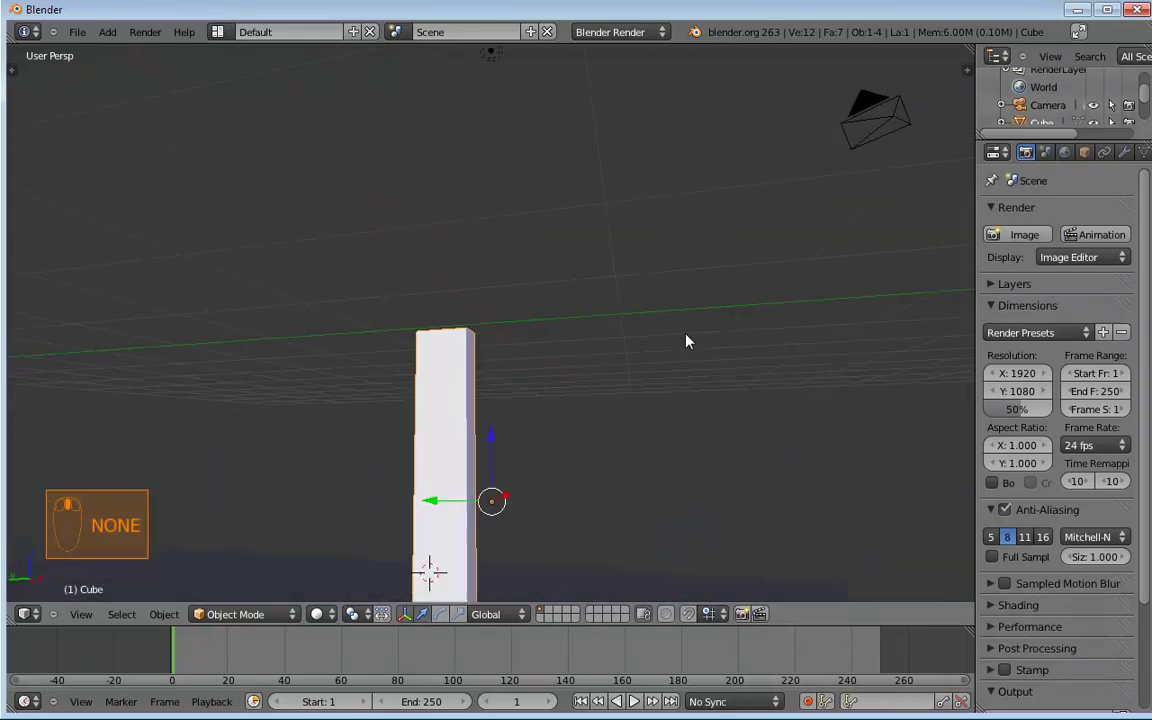
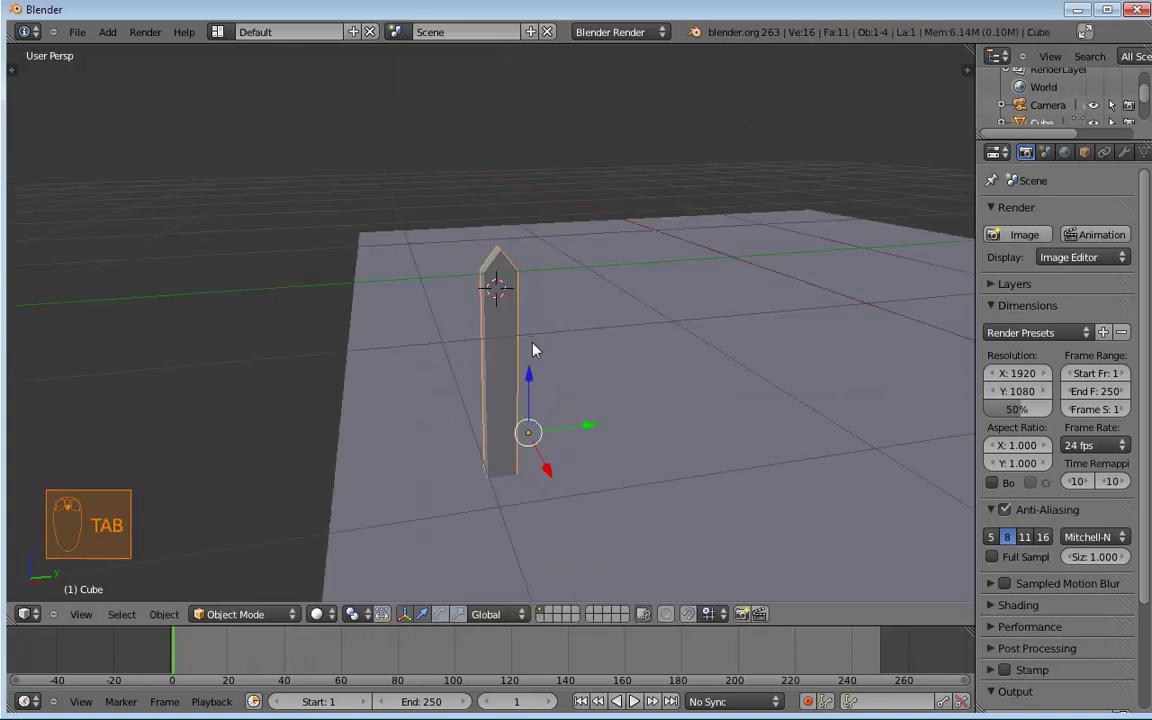
middle_click(537, 350)
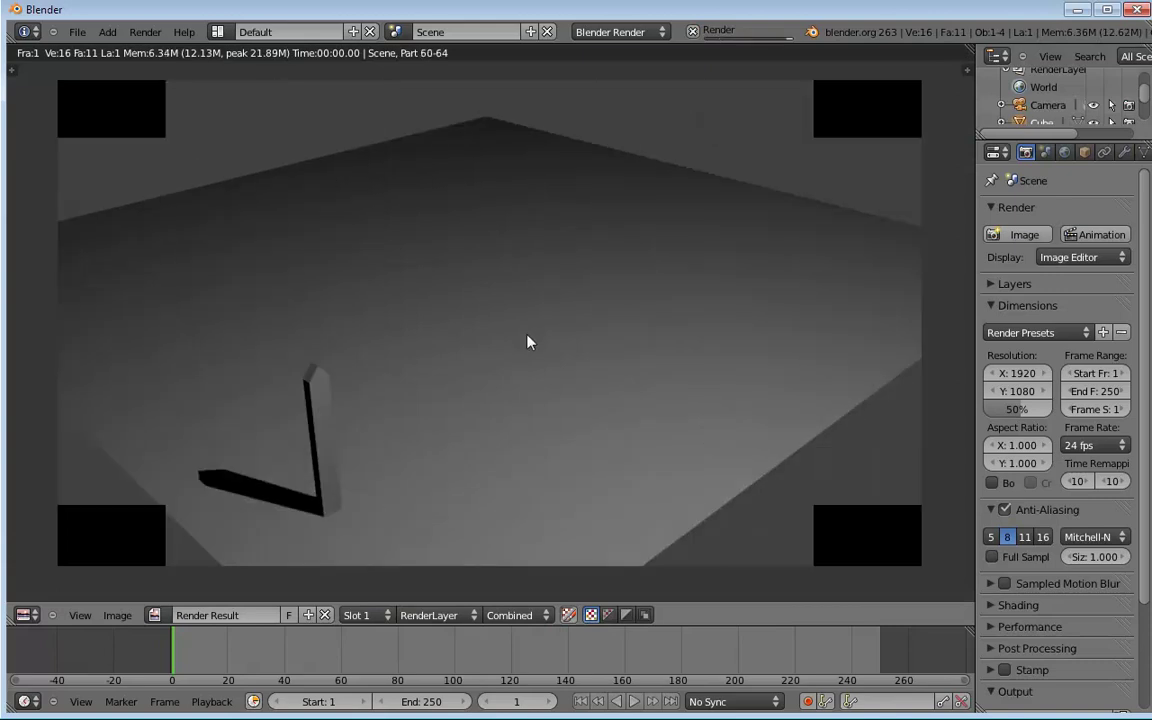
key(Escape)
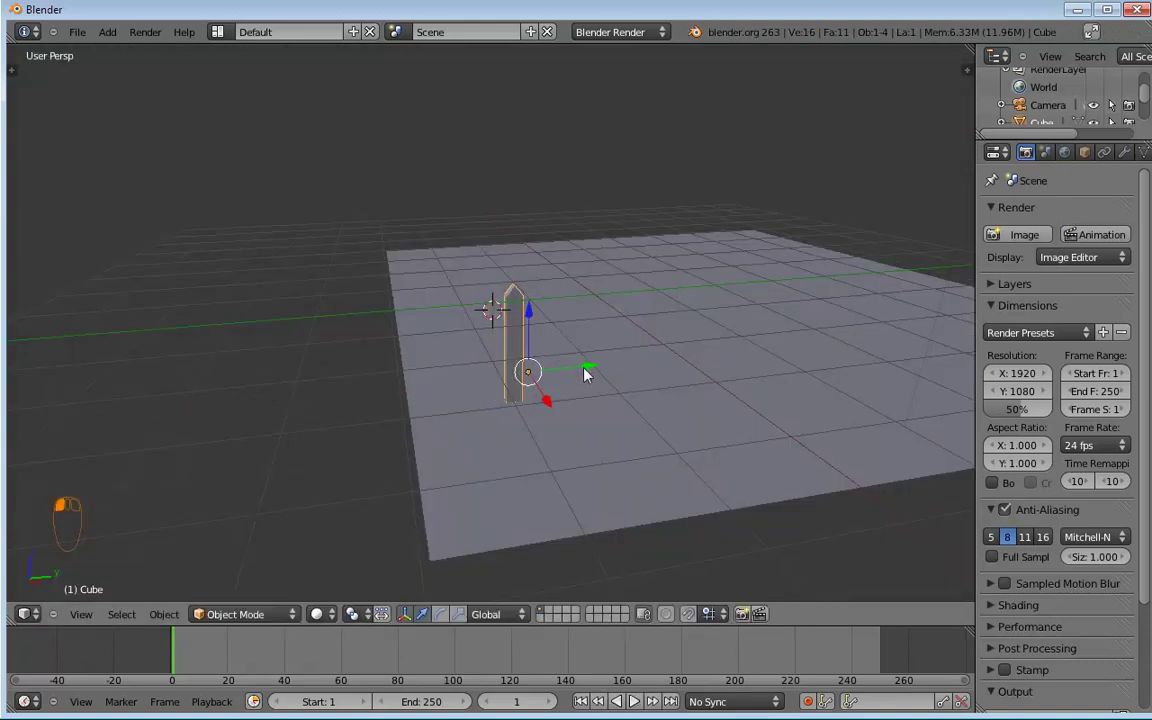
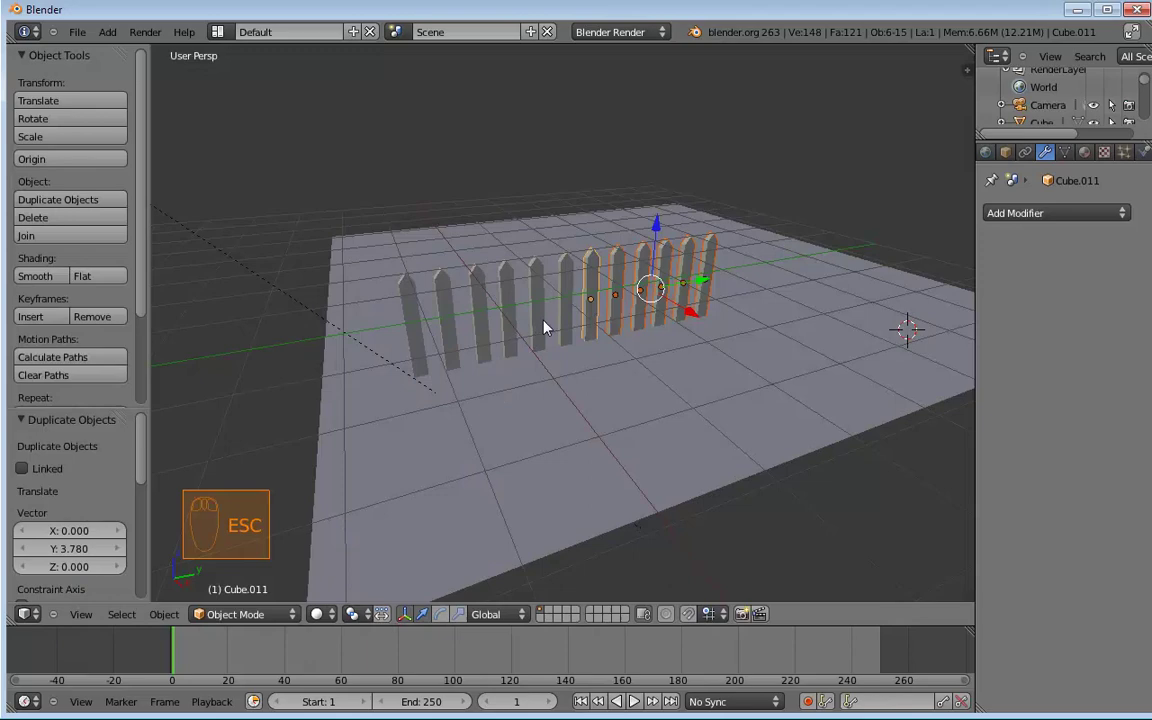
Step: Undo repeatedly until the duplicate pickets are gone and only one picket remains
key(ctrl+z)
key(ctrl+z)
key(ctrl+z)
key(ctrl+z)
key(ctrl+z)
key(ctrl+z)
key(ctrl+z)
key(ctrl+z)
key(ctrl+z)
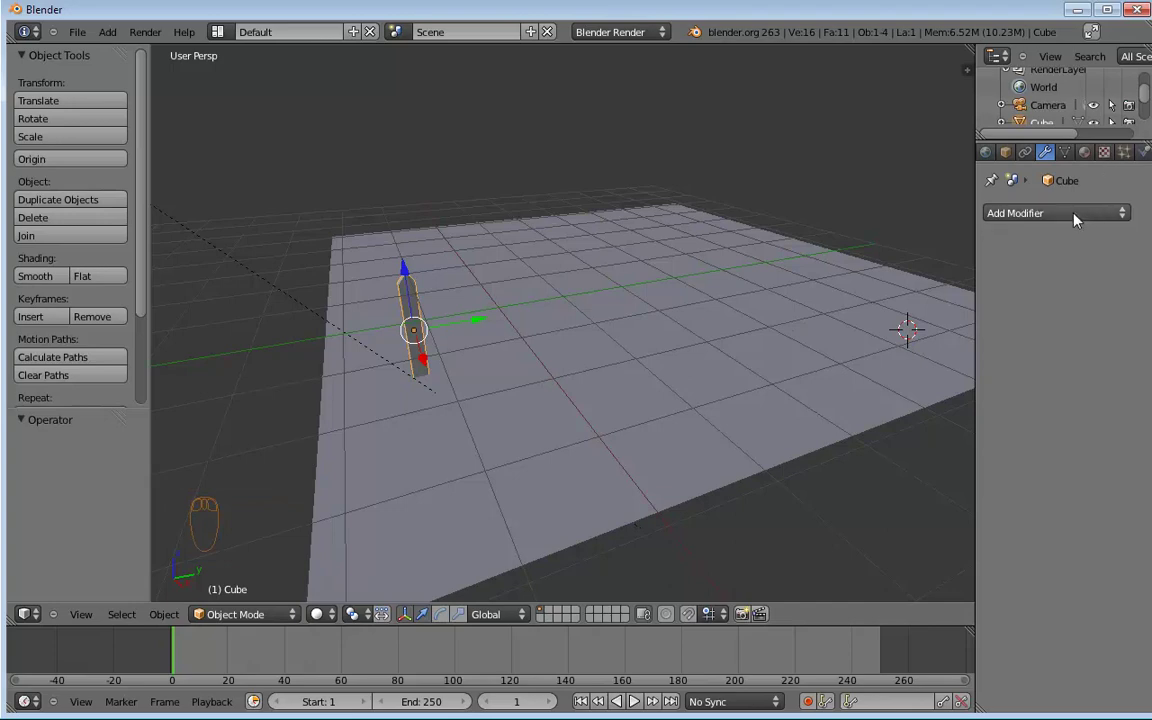
Step: Add an Array modifier with a count of two to the remaining picket
drag(1079, 220, 723, 258)
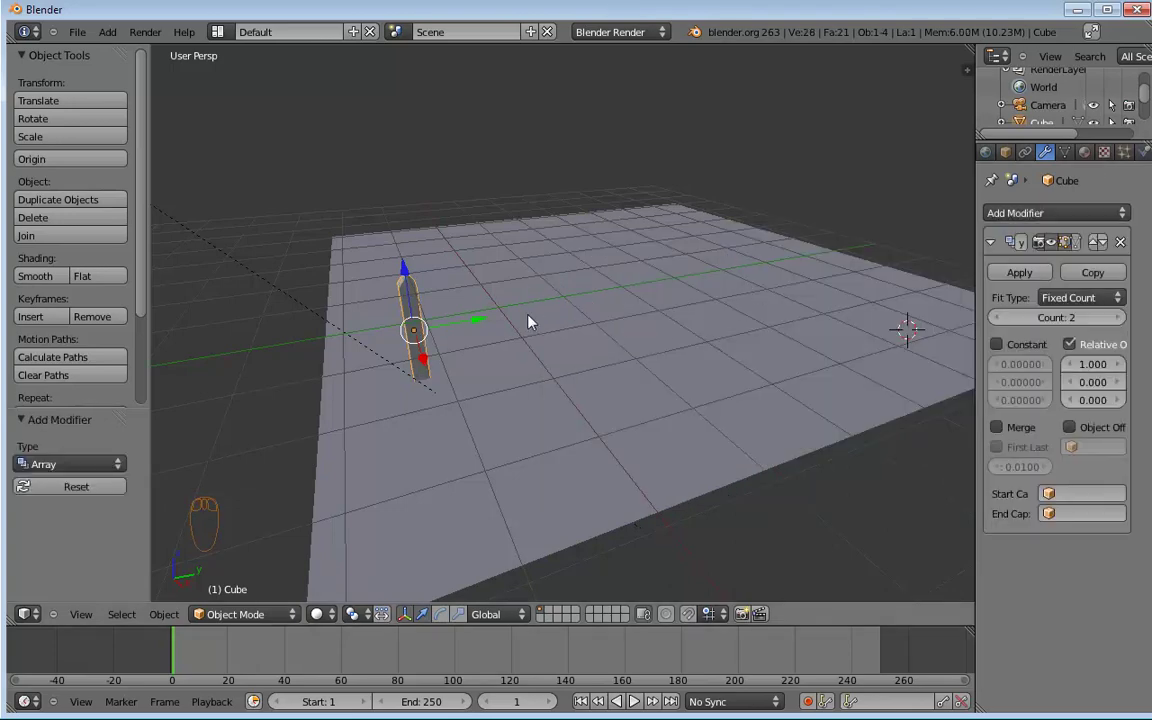
drag(416, 334, 1026, 318)
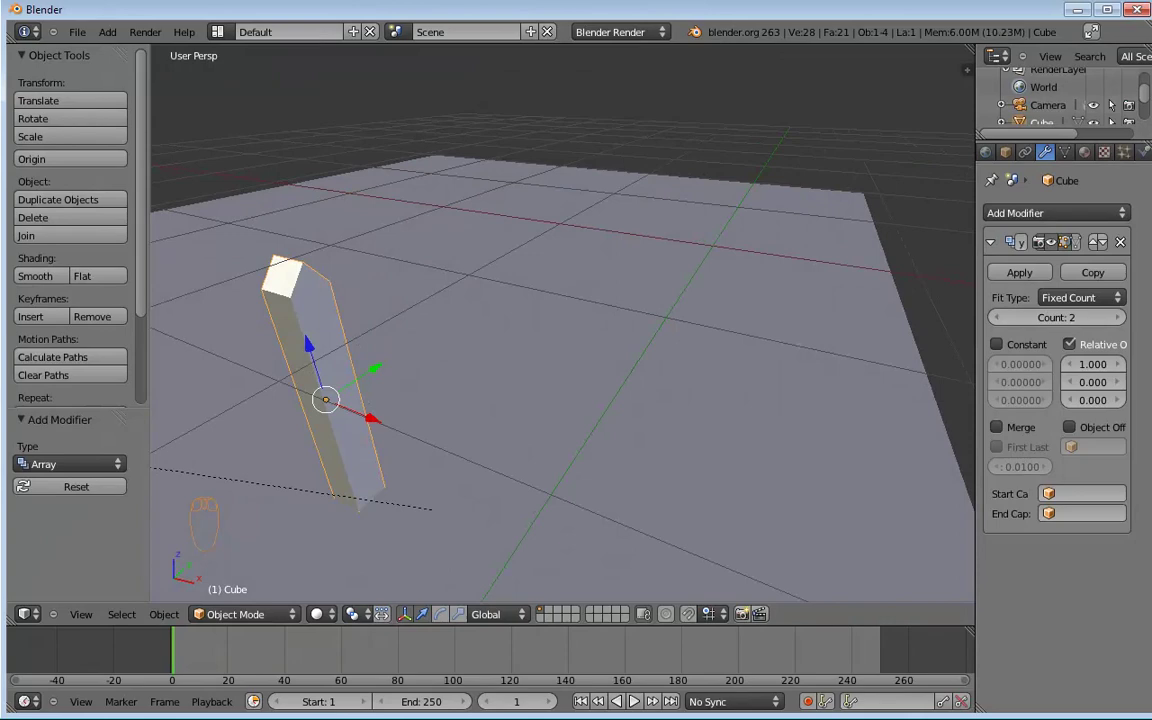
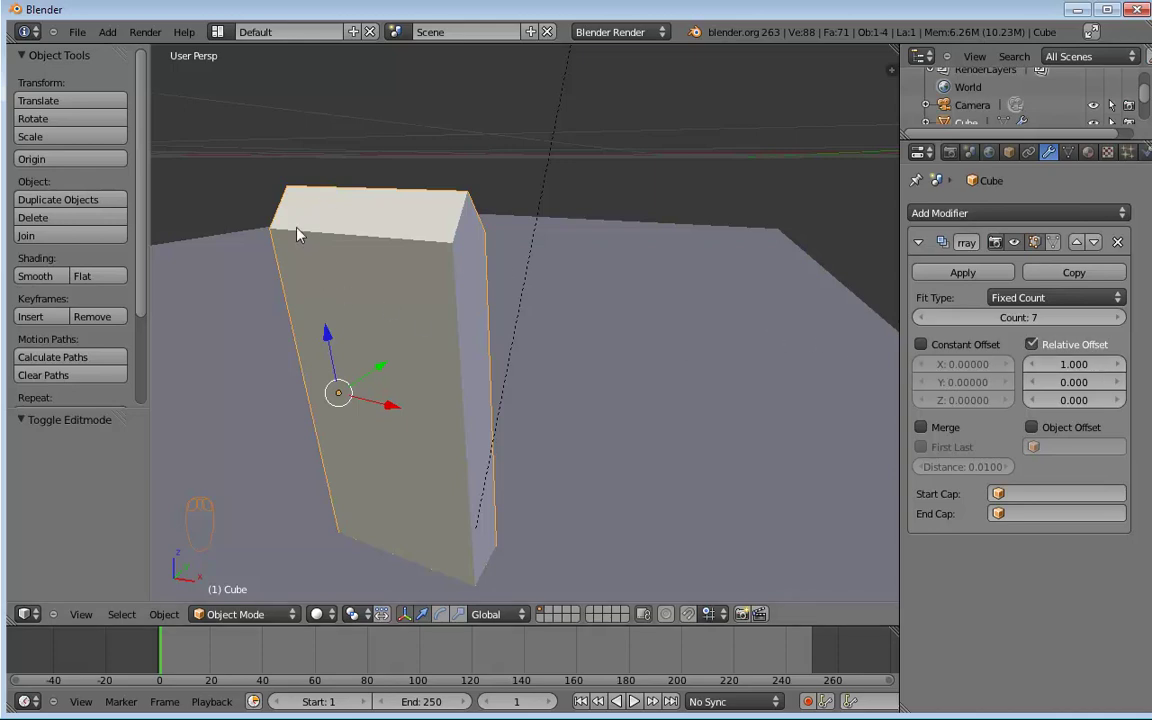
Step: Enter Edit Mode on the picket to begin shaping its pointed top
key(Tab)
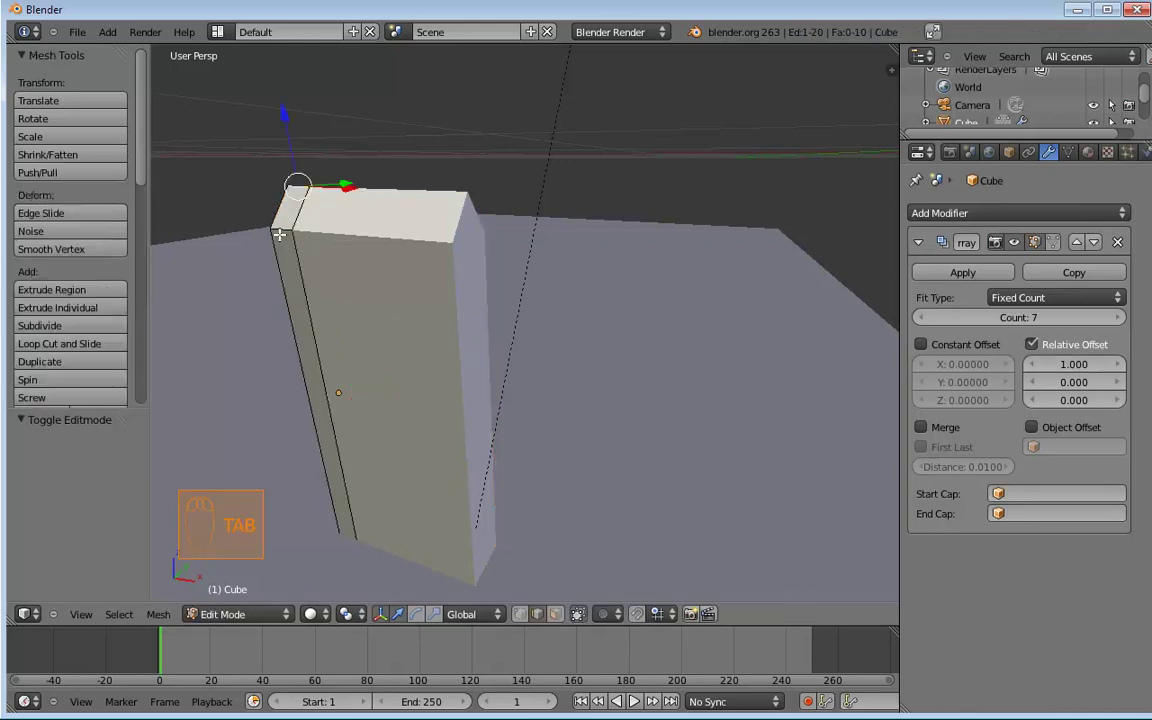
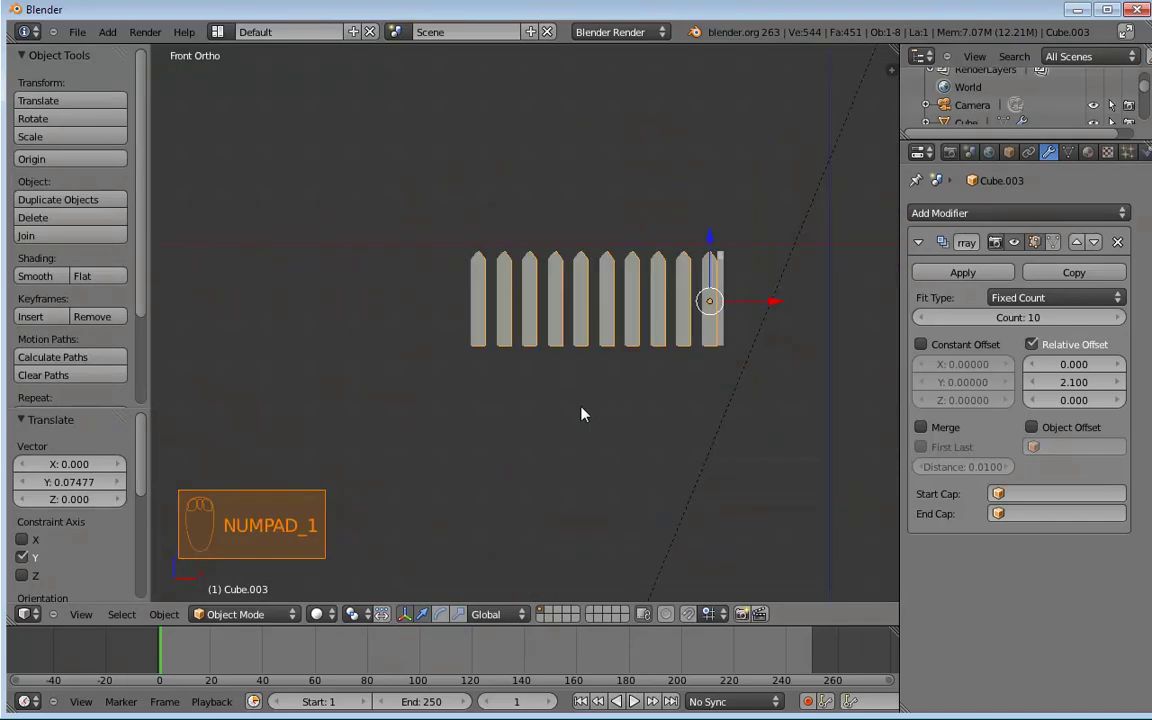
Step: From the top view in wireframe, add a new cube beside the first picket
key(KP_3)
key(KP_7)
drag(772, 500, 531, 434)
key(z)
drag(672, 388, 354, 457)
drag(551, 330, 479, 347)
key(shift+a)
Step: Scale the new cube down into a small block next to the fence
key(s)
drag(392, 427, 562, 287)
drag(429, 448, 658, 284)
key(s)
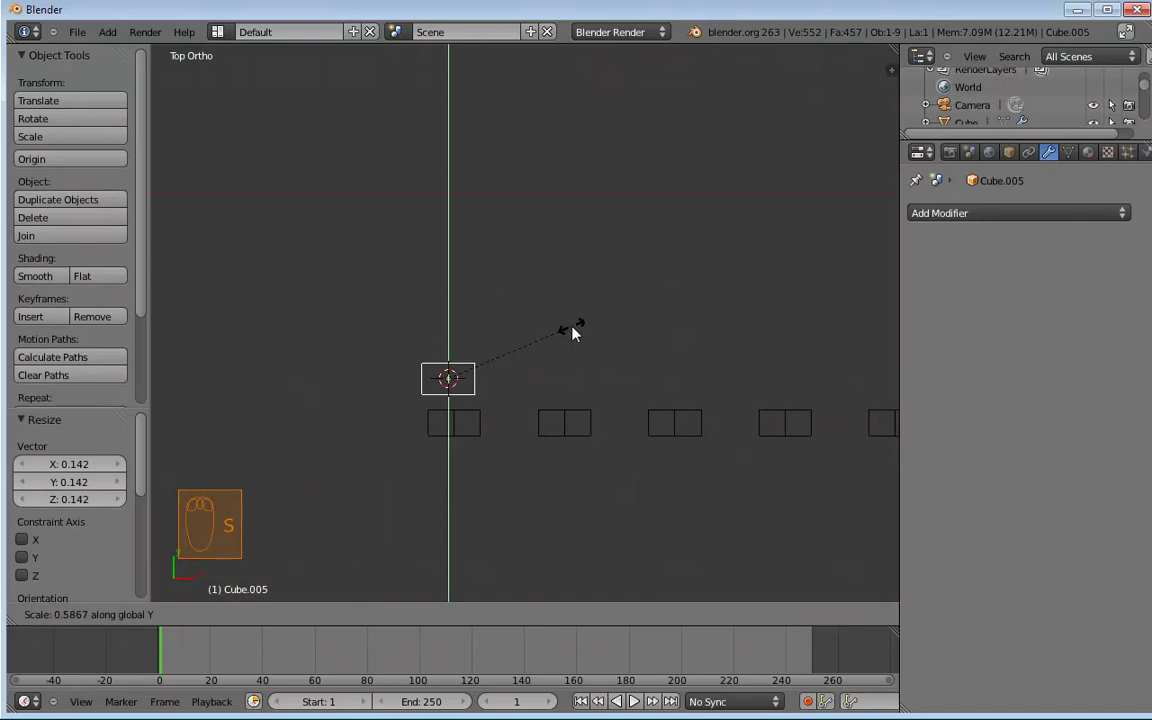
drag(501, 359, 527, 457)
middle_click(506, 430)
Step: View the fence in perspective and bring up the list of existing materials for the block
drag(522, 449, 492, 154)
drag(492, 154, 1073, 162)
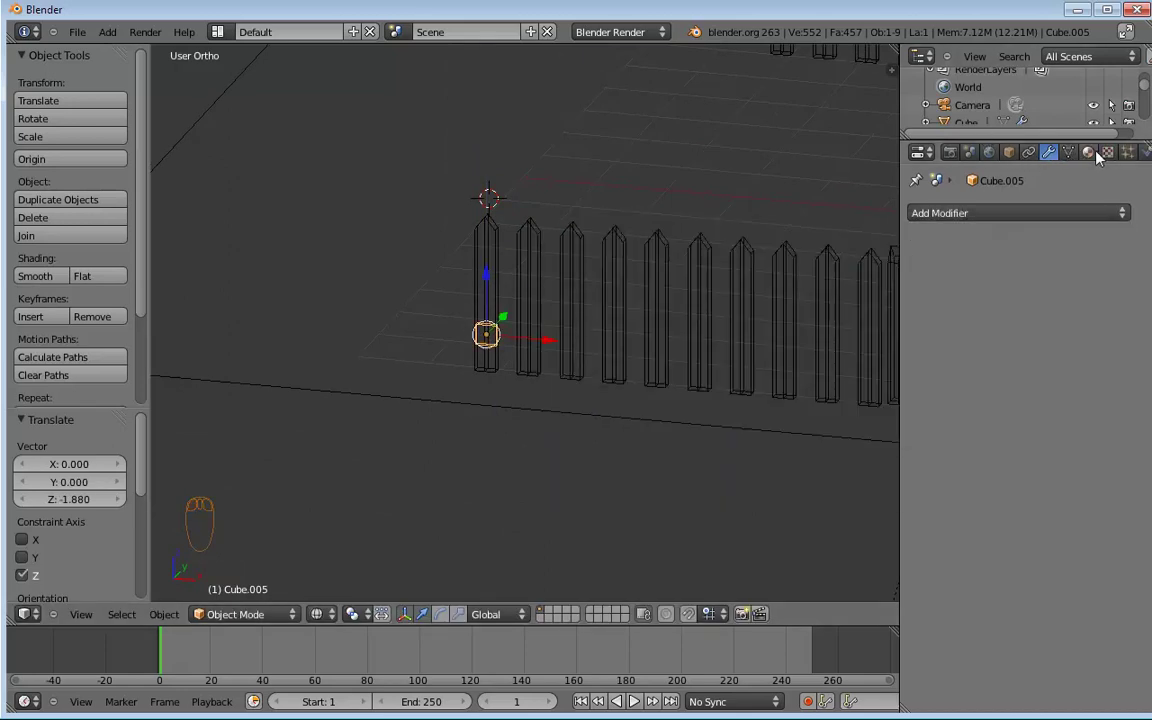
drag(1102, 157, 614, 302)
Step: Assign the existing fence material to the block and open its mesh for editing
key(z)
key(Tab)
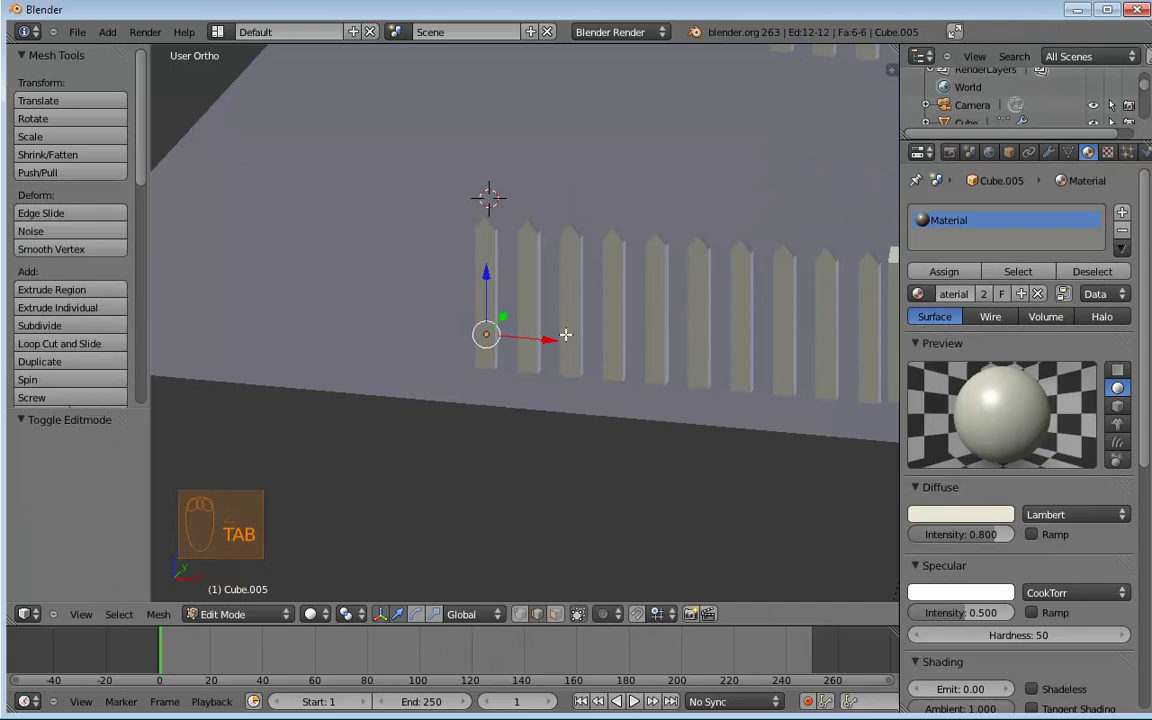
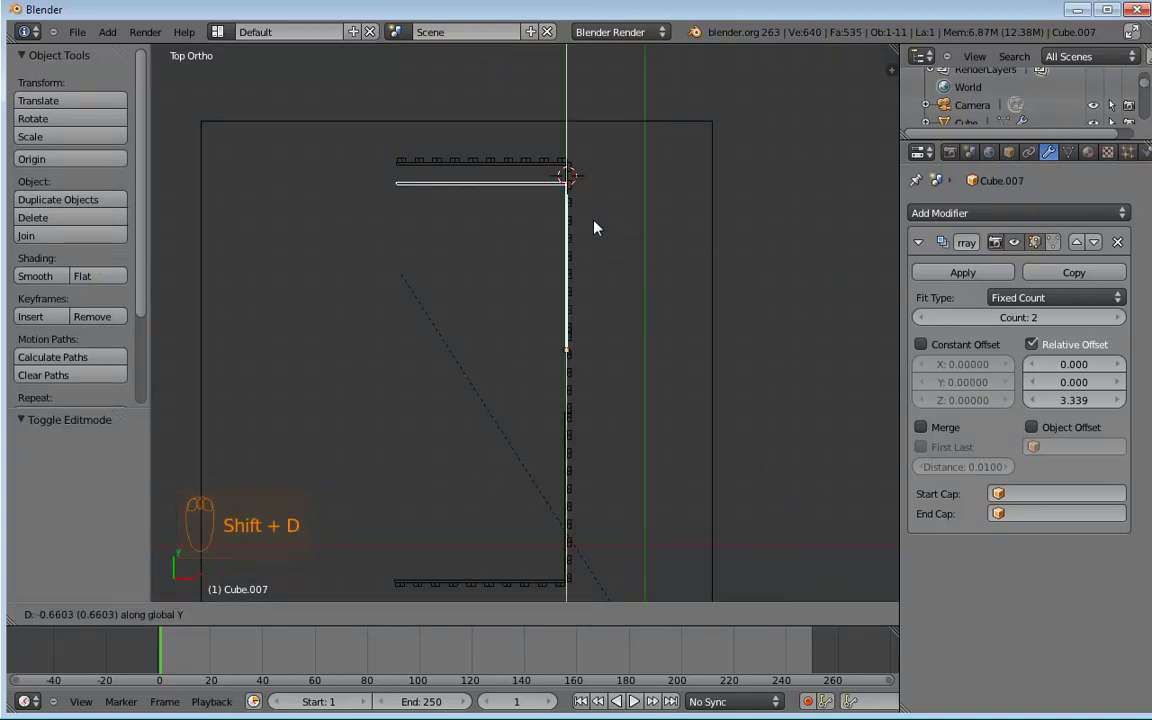
Step: From the top view, grab the rail's end edges and move them toward the corner pickets
drag(596, 290, 665, 311)
drag(665, 311, 494, 294)
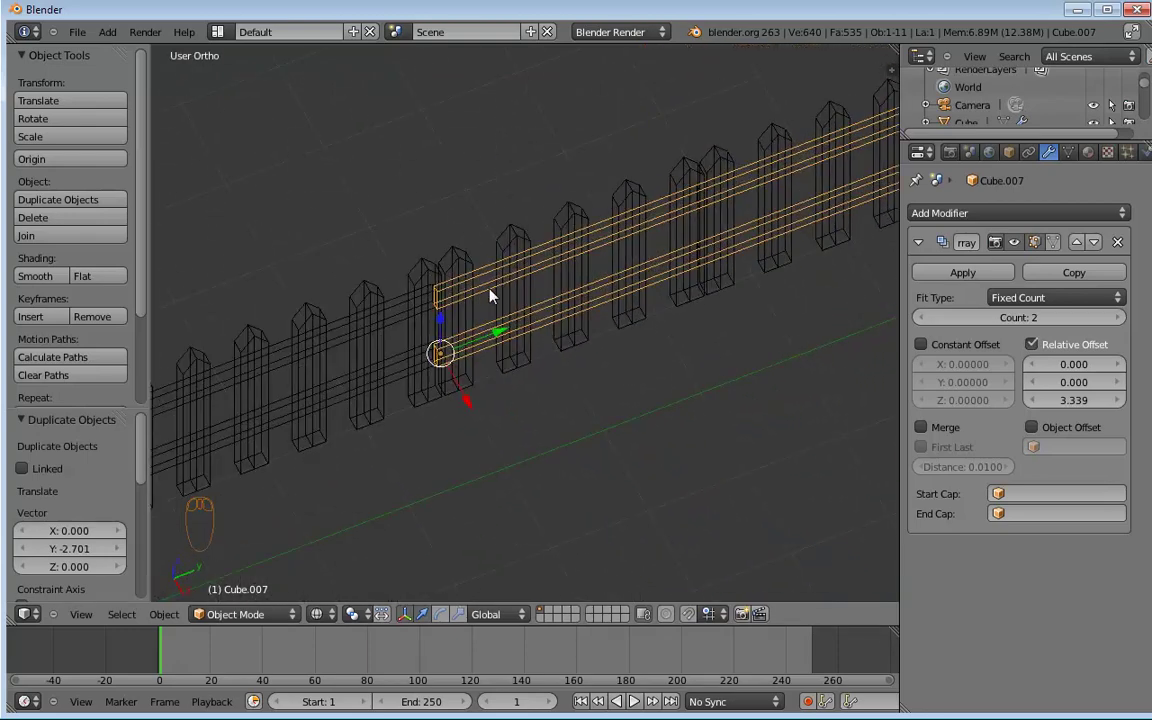
key(KP_7)
drag(658, 458, 705, 334)
key(g)
middle_click(705, 334)
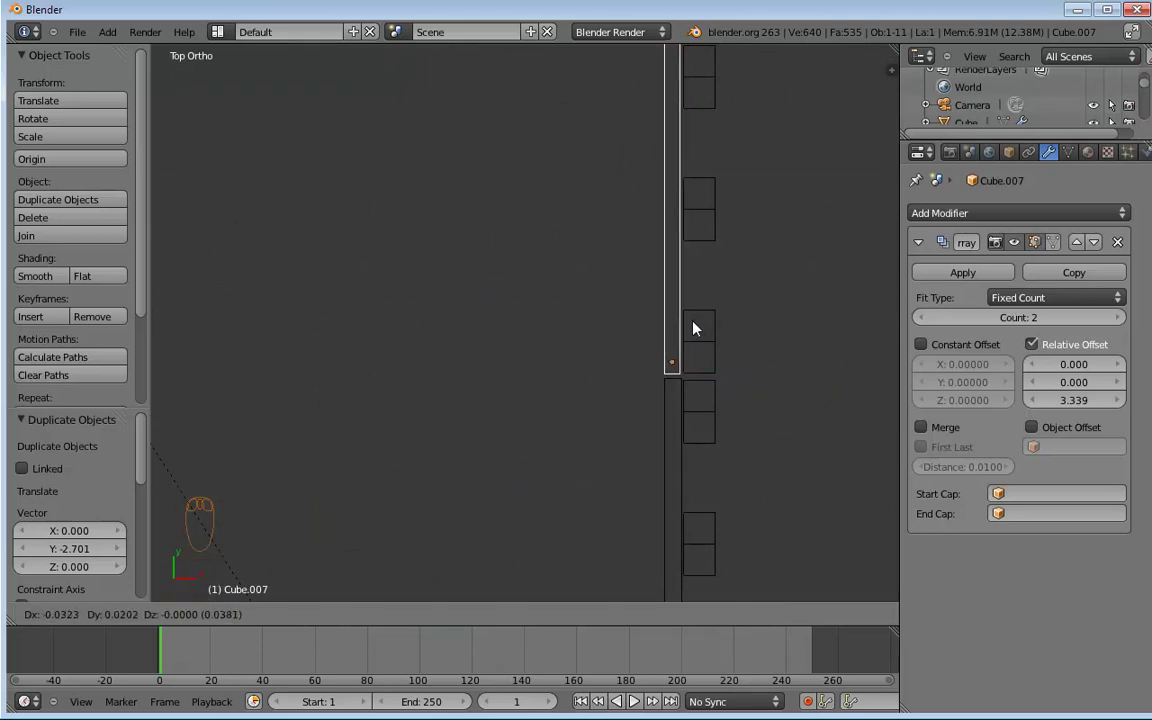
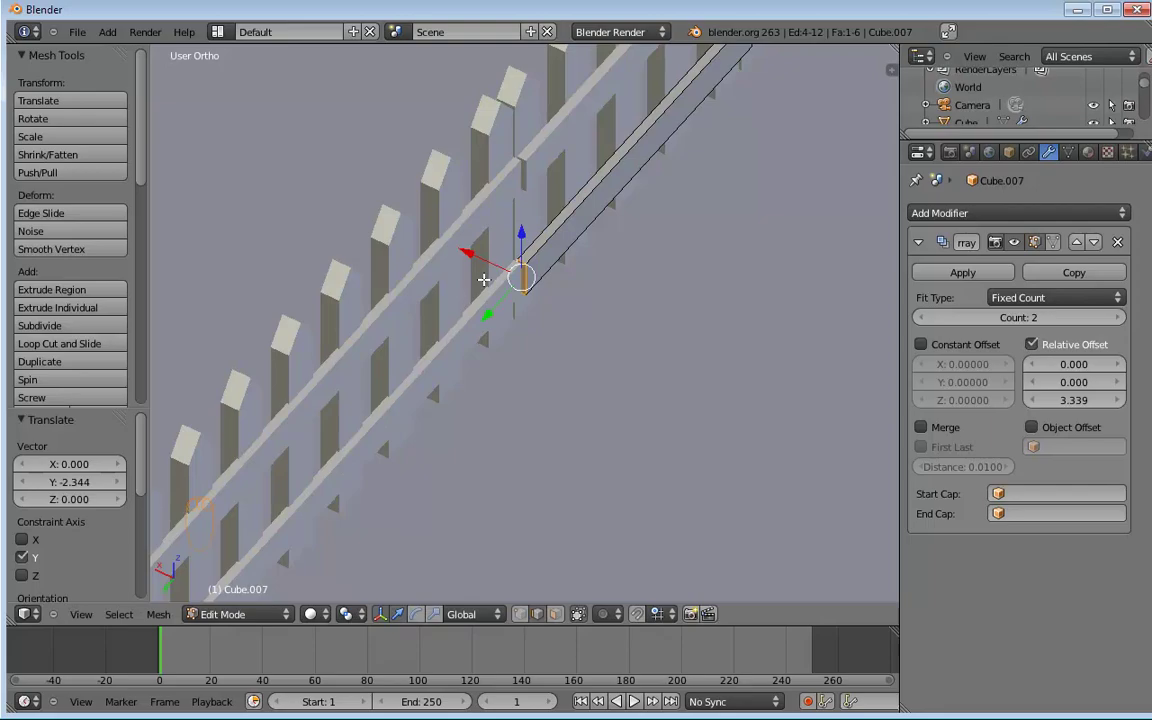
Step: Re-enter the rail mesh and nudge the end edges again so the rails align with the pickets
key(Tab)
click(514, 367)
drag(452, 356, 546, 385)
key(KP_7)
middle_click(534, 339)
drag(534, 333, 513, 290)
middle_click(513, 290)
drag(510, 318, 540, 388)
drag(540, 387, 541, 389)
key(g)
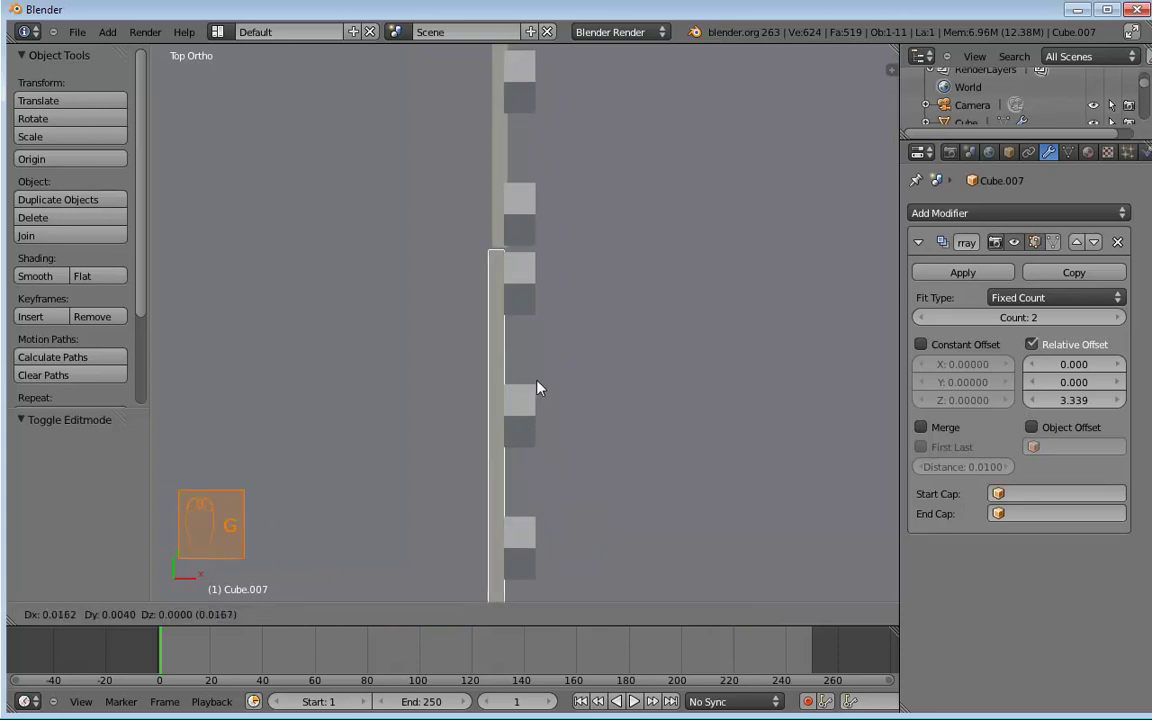
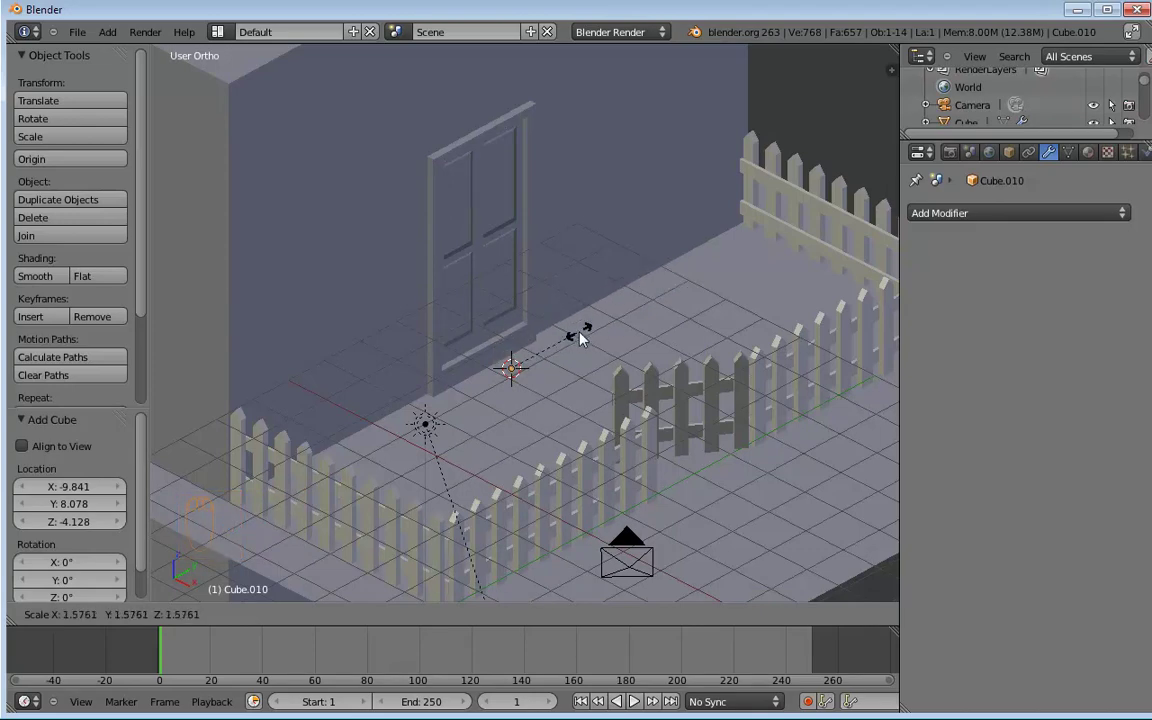
Step: From the side view, scale the block by the doorway flat along Z into a thin board
drag(584, 340, 636, 315)
key(s)
drag(639, 316, 546, 325)
key(KP_3)
key(z)
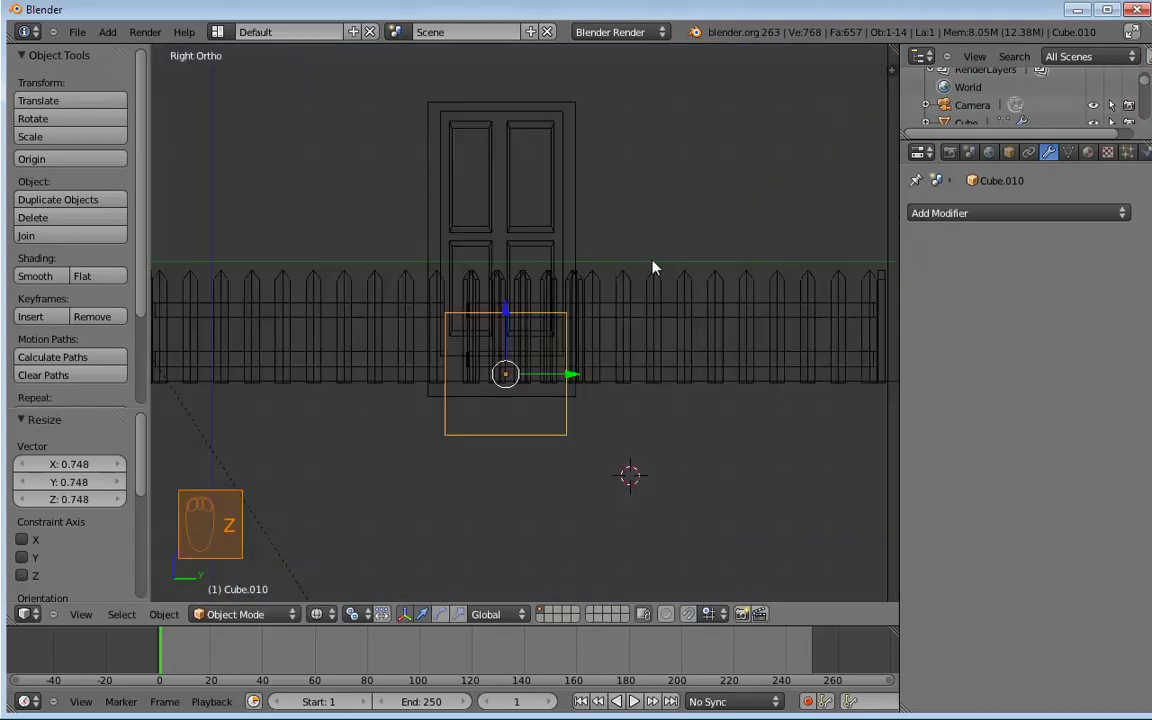
key(s)
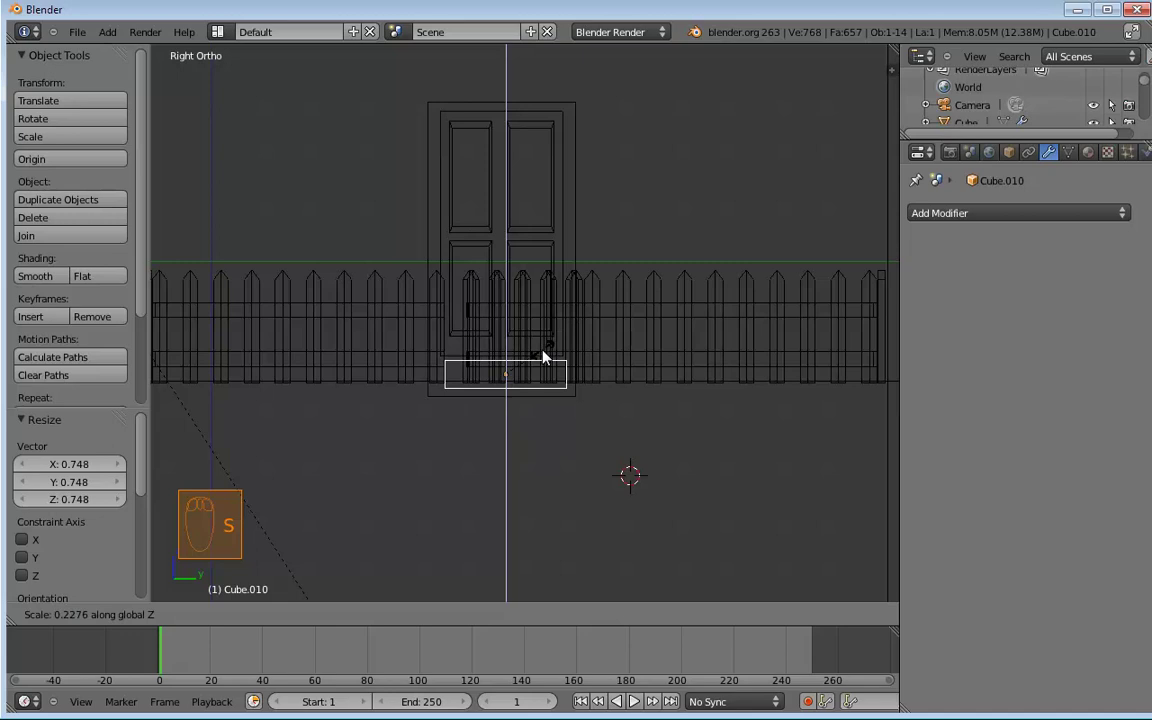